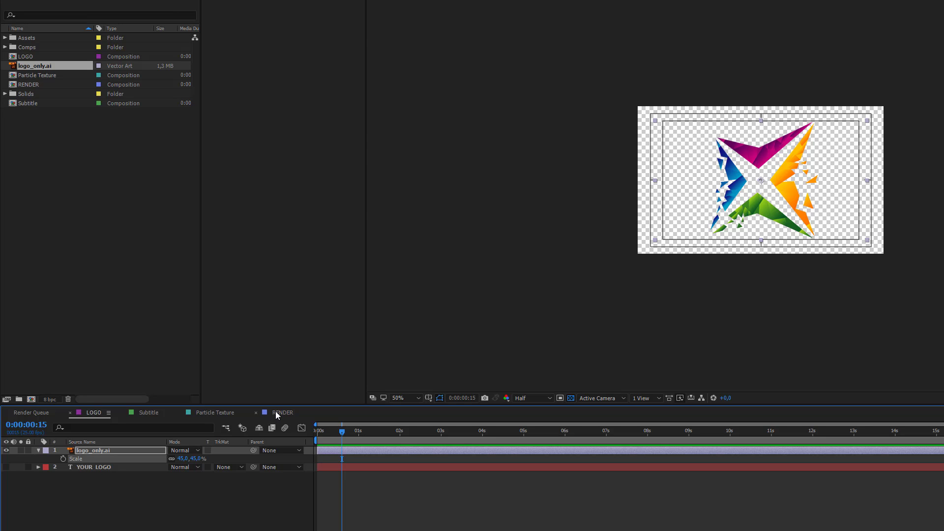
# - Bring up the final composition showing the new logo artwork above the website text
pyautogui.click(277, 417)
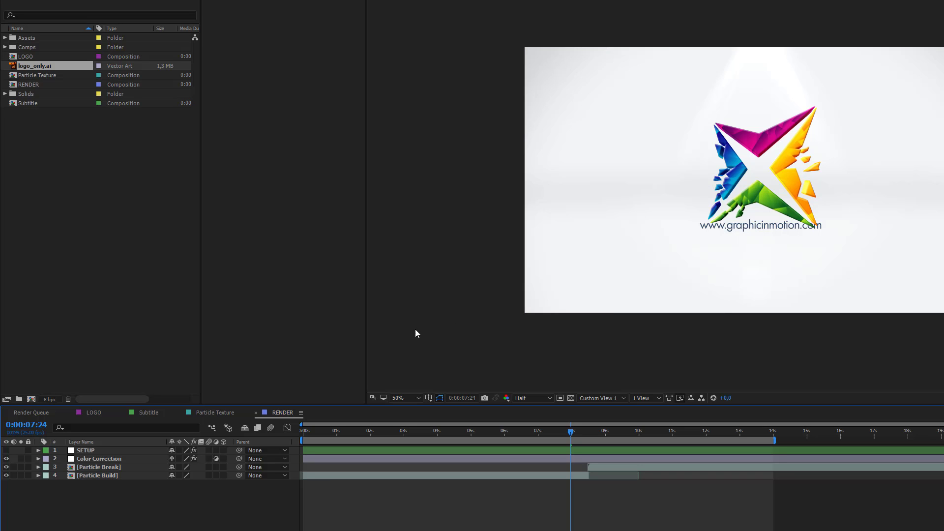
# - Enter the Subtitle precomp holding the logo and website text on a transparent background
pyautogui.moveTo(152, 416); pyautogui.dragTo(101, 464)
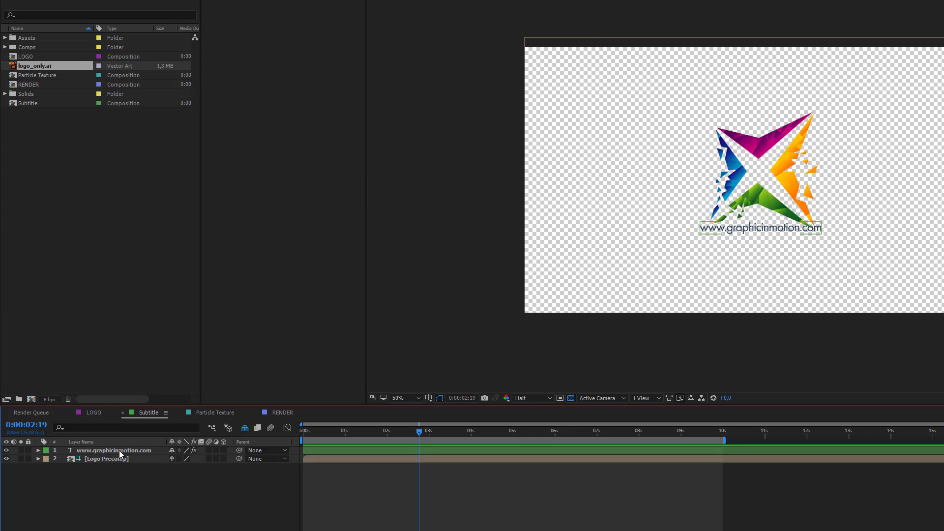
# - Nudge the website subtitle text slightly lower beneath the logo, then deselect it
pyautogui.click(121, 454)
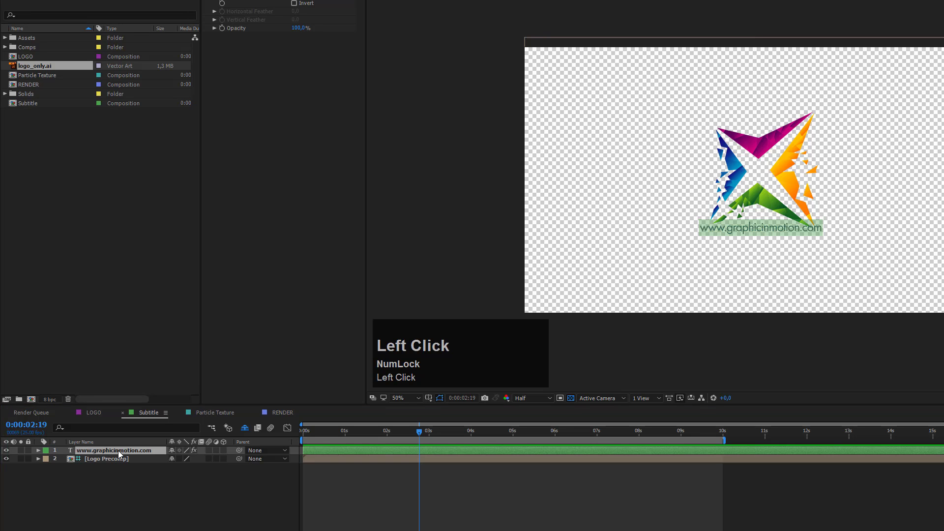
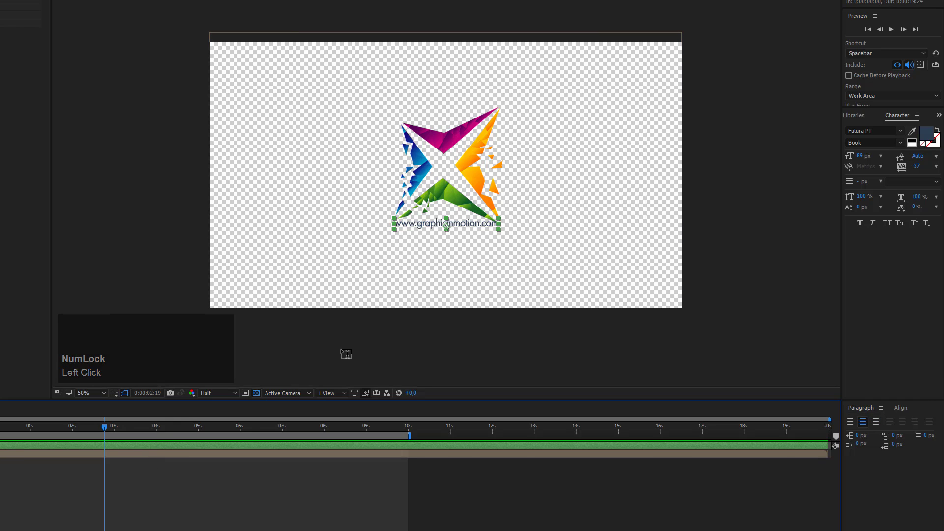
pyautogui.scroll(-3)
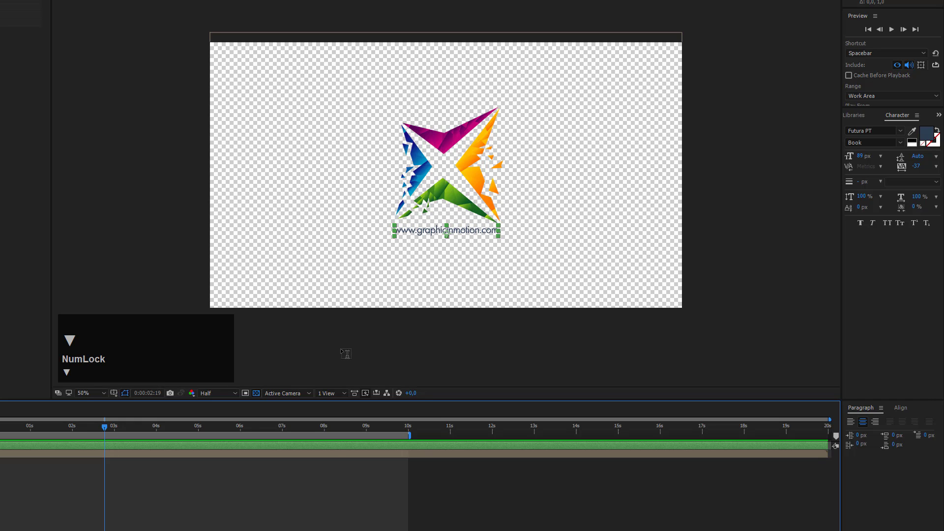
pyautogui.click(311, 495)
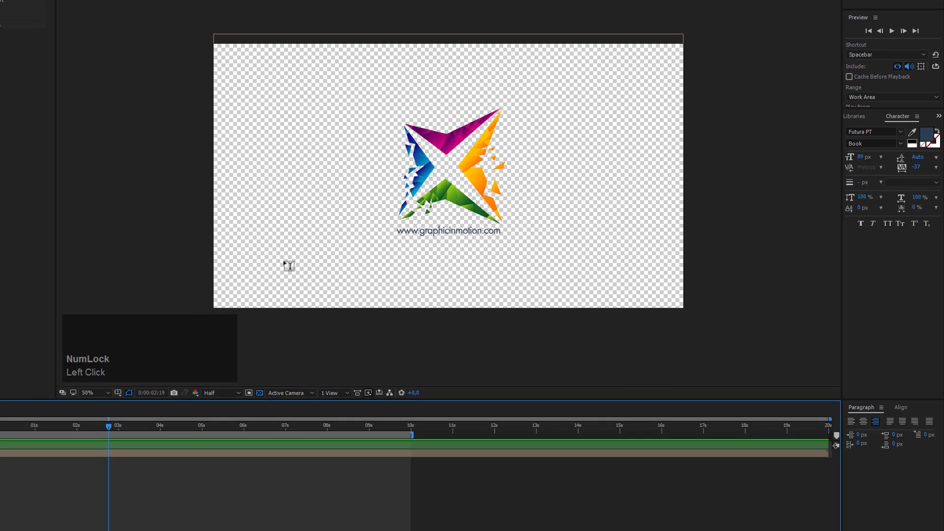
# - Return to the RENDER composition and preview the logo assembling from particles
pyautogui.click(216, 396)
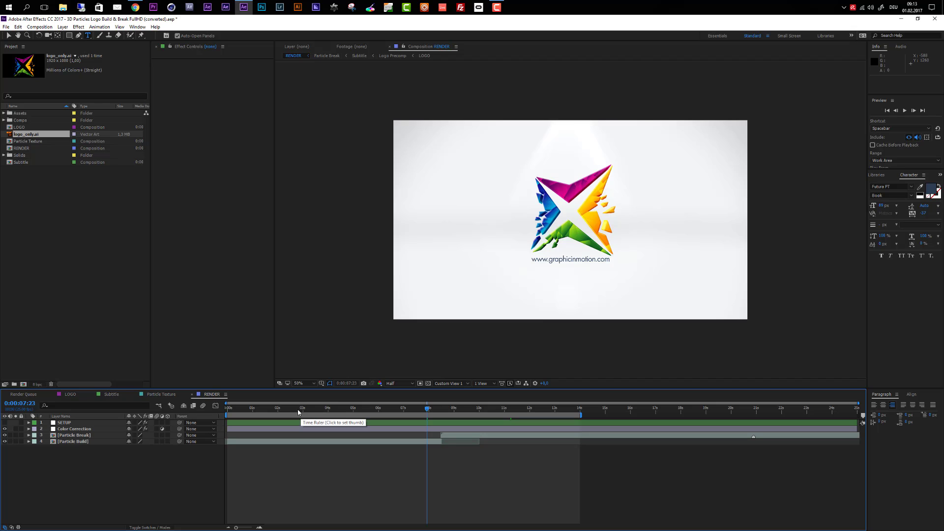
pyautogui.click(306, 413)
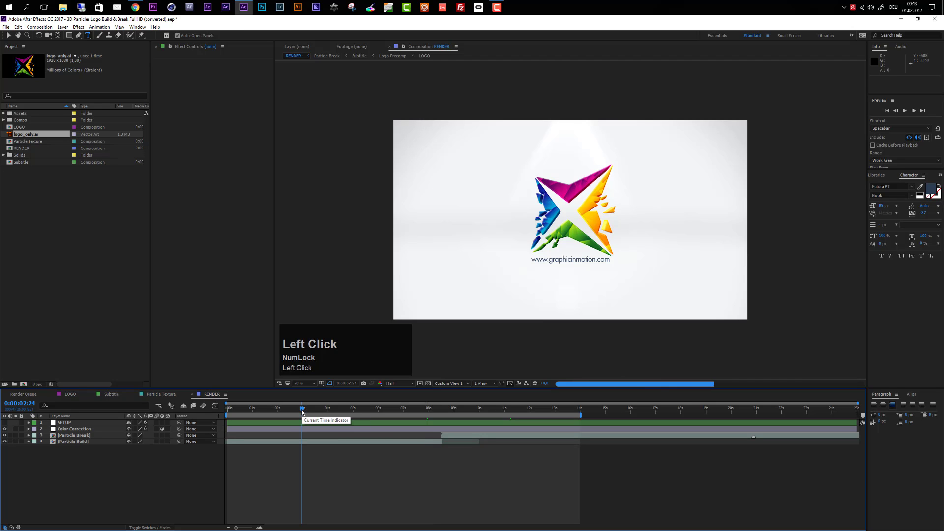
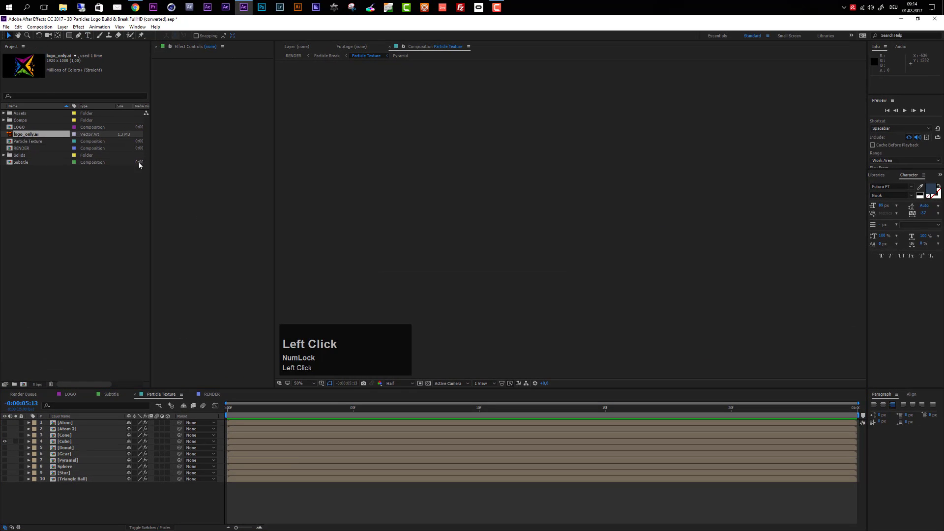
# - Scrub through the particle texture shapes and switch into the Particle Texture composition
pyautogui.moveTo(339, 413); pyautogui.dragTo(79, 482)
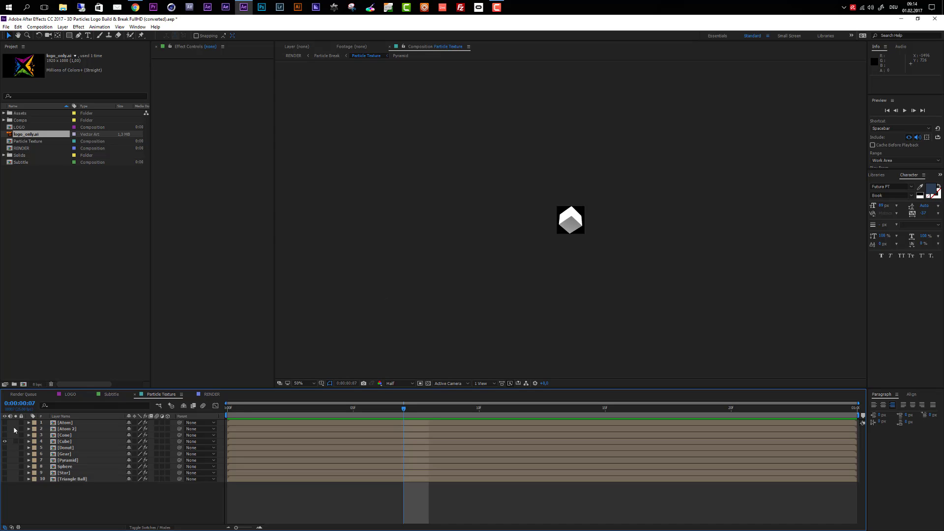
pyautogui.scroll(3)
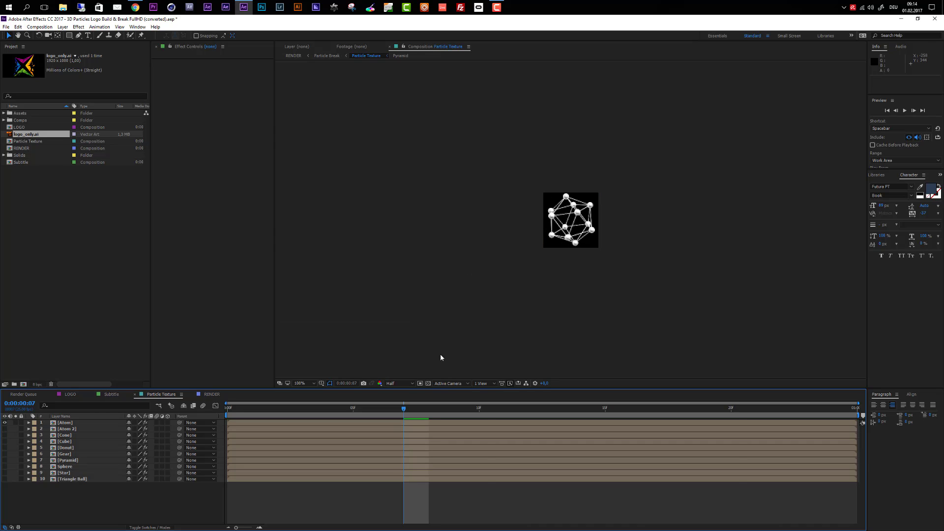
pyautogui.click(409, 388)
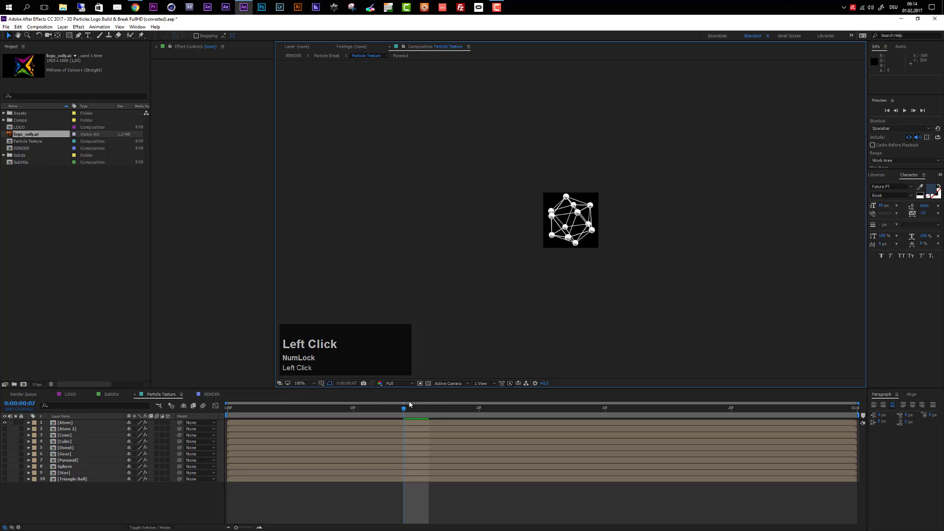
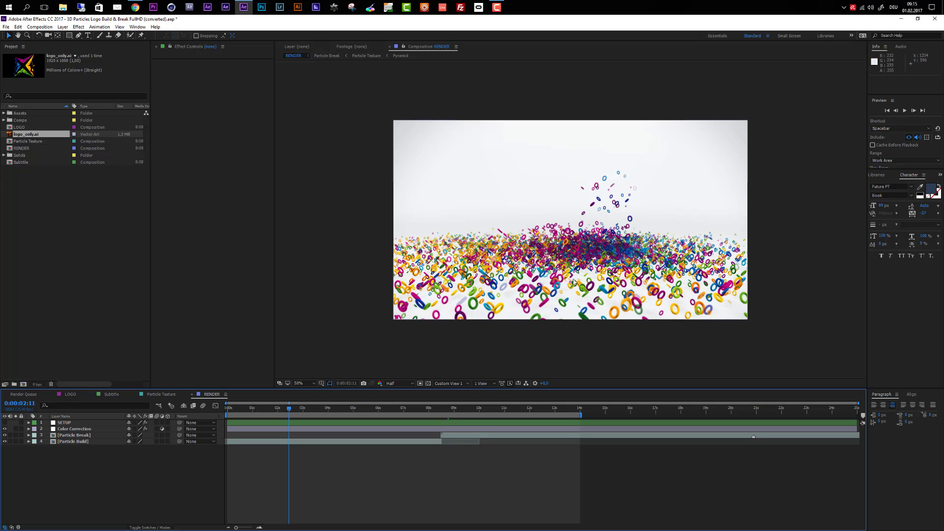
pyautogui.click(157, 398)
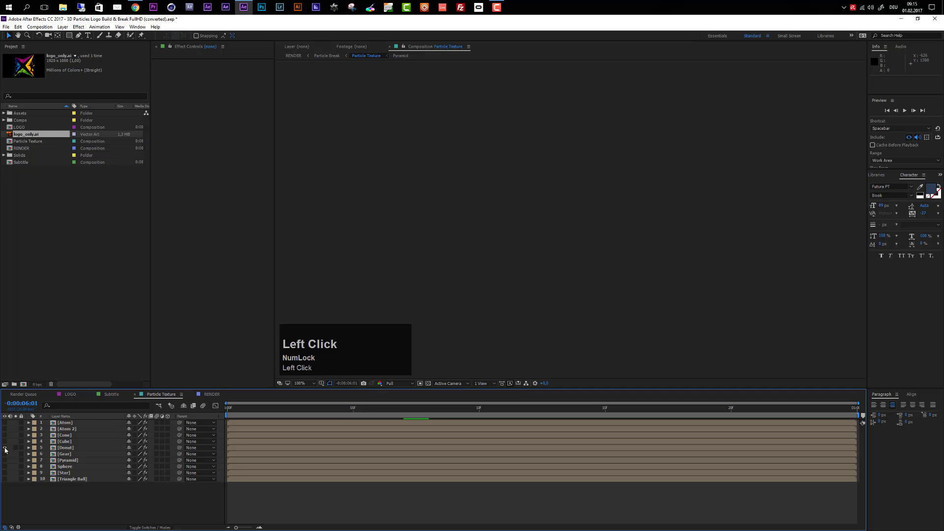
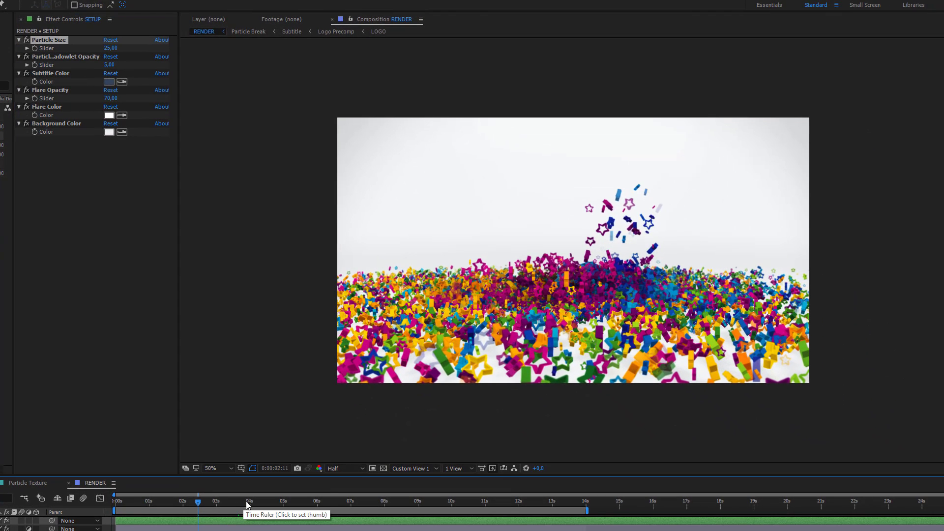
# - Jump to around 03s while the logo is forming to judge the particle size
pyautogui.click(243, 504)
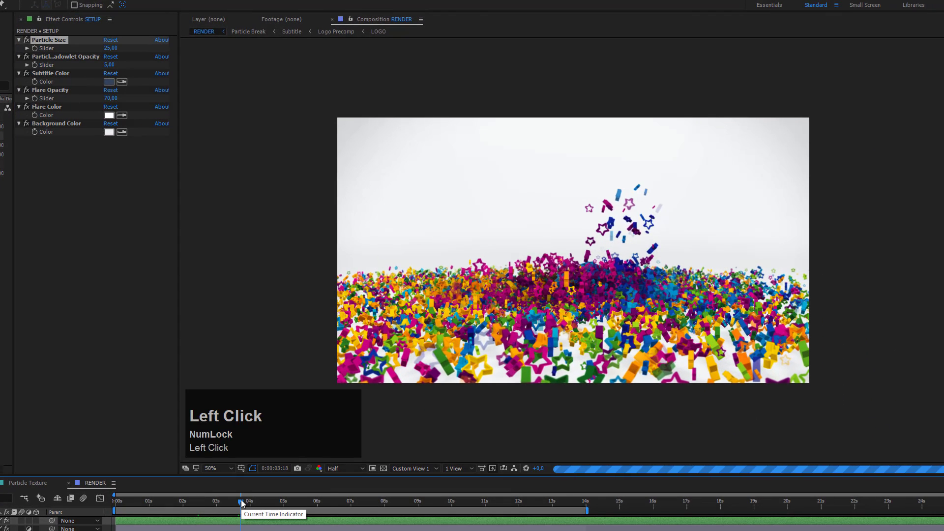
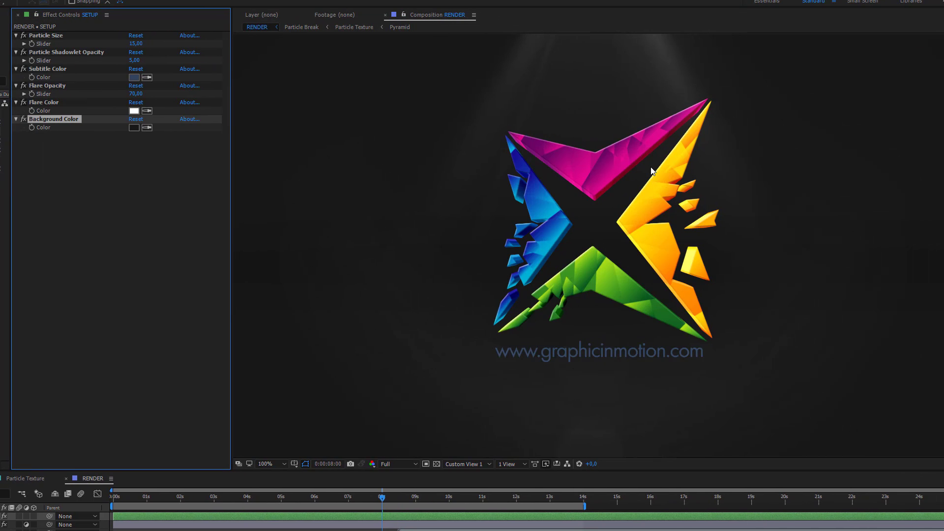
# - Zoom the viewer out to fit the full RENDER frame on the dark grey background
pyautogui.scroll(-3)
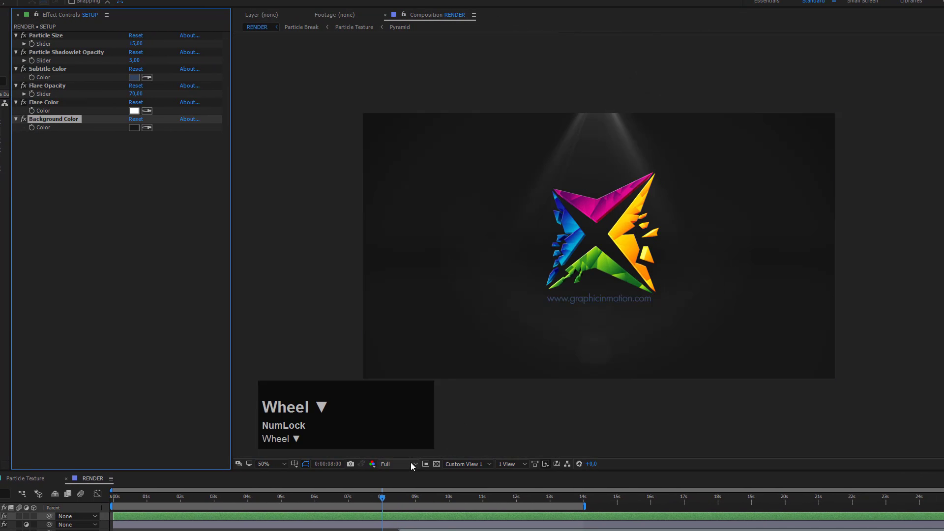
pyautogui.click(413, 468)
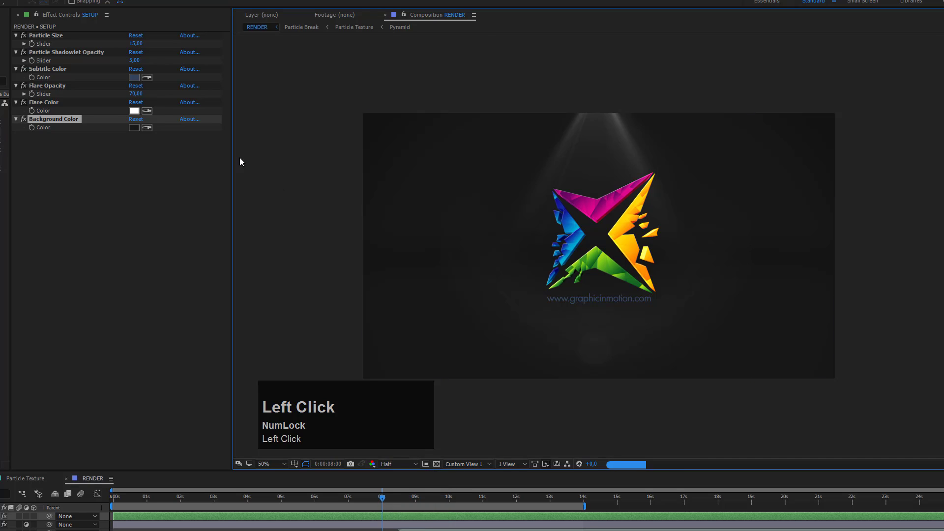
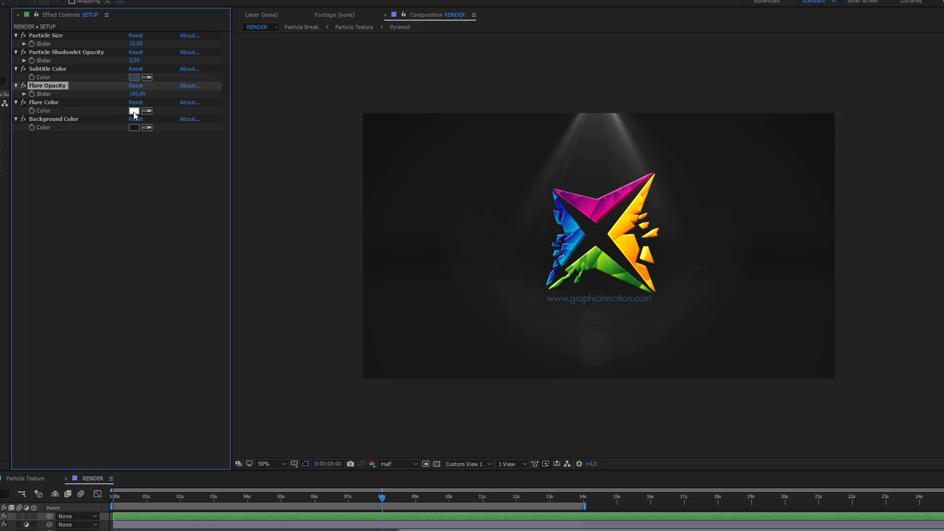
# - Pick a soft pink flare colour for SETUP and move earlier in the animation to see it
pyautogui.click(186, 116)
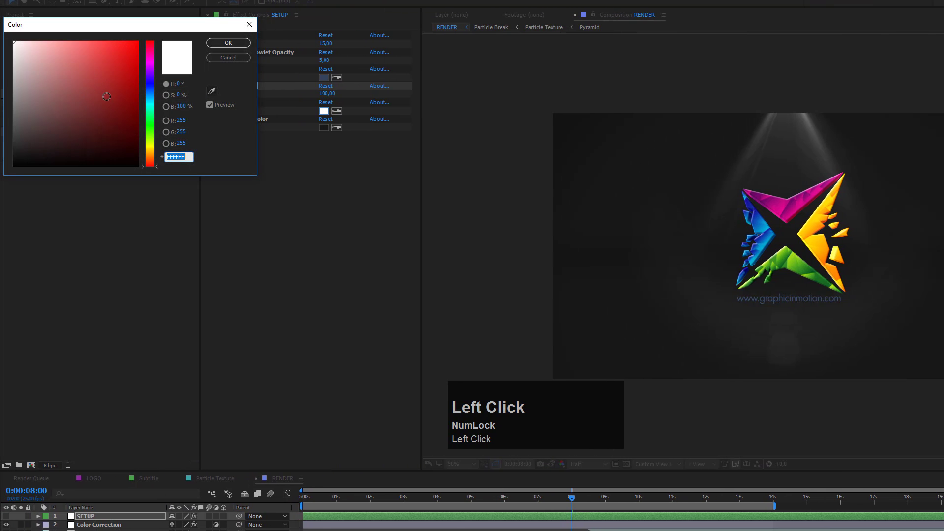
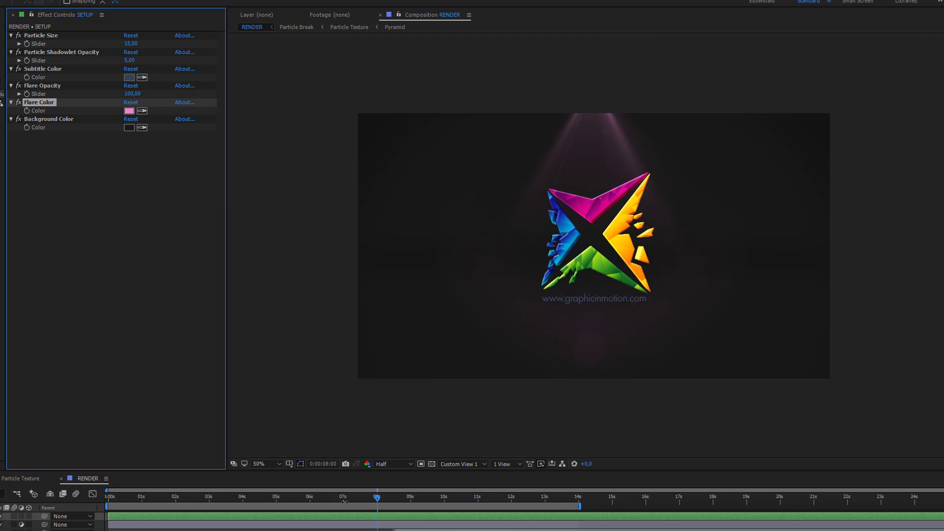
pyautogui.click(314, 504)
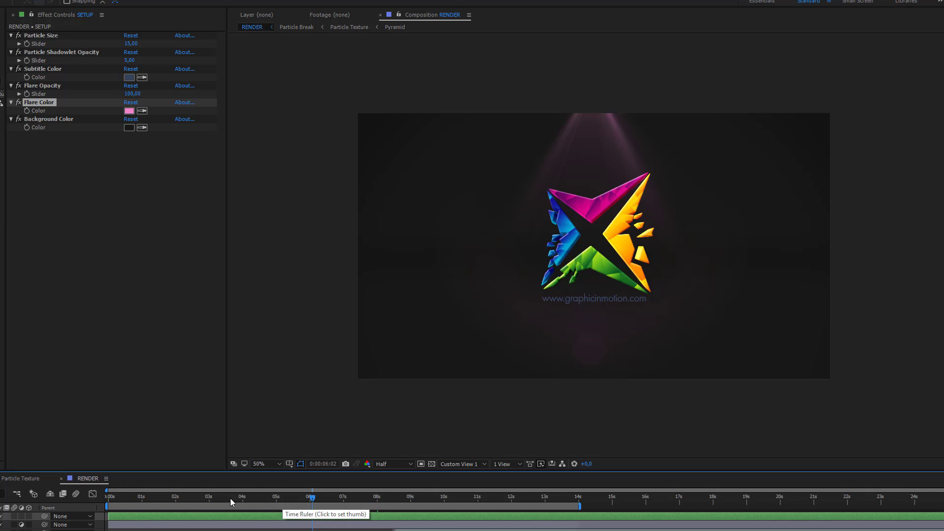
# - Focus the Project panel and start File > Import to bring in a new logo file
pyautogui.click(218, 503)
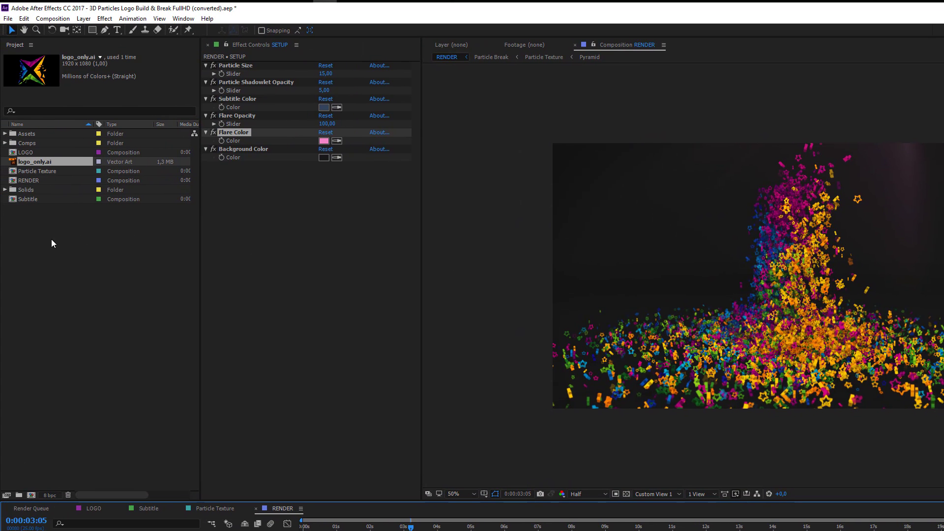
pyautogui.click(16, 20)
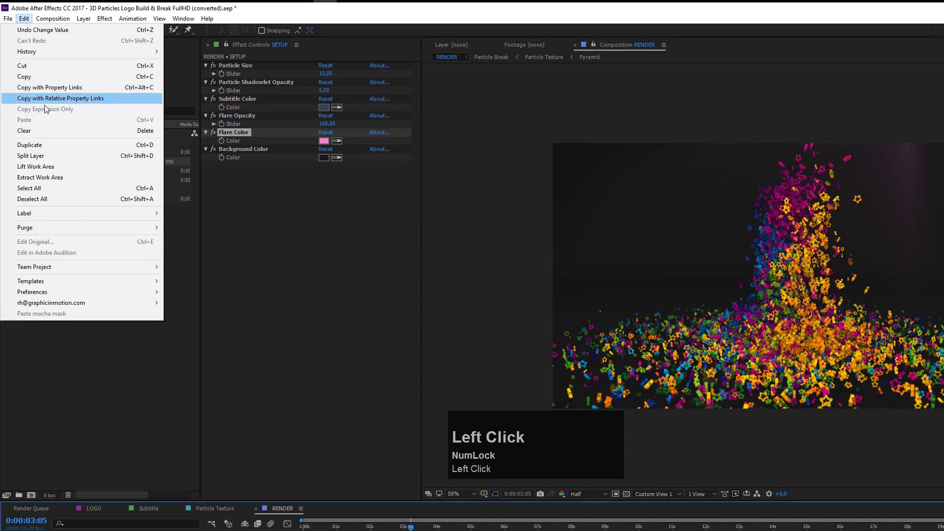